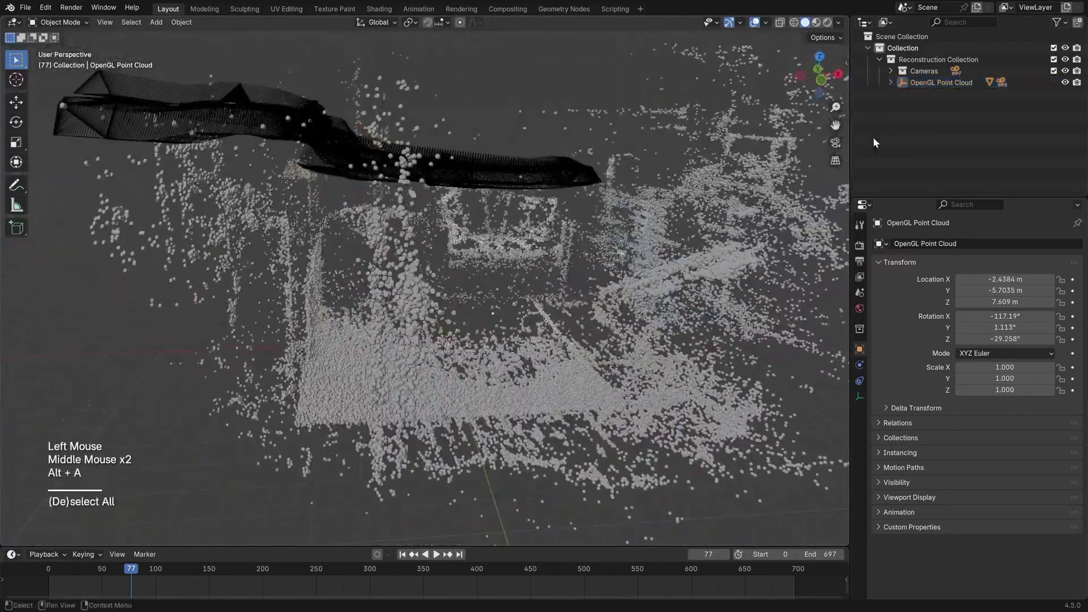
Step: Switch from the Blender point cloud scene to the Camera Tracker v3 store page
click(1067, 73)
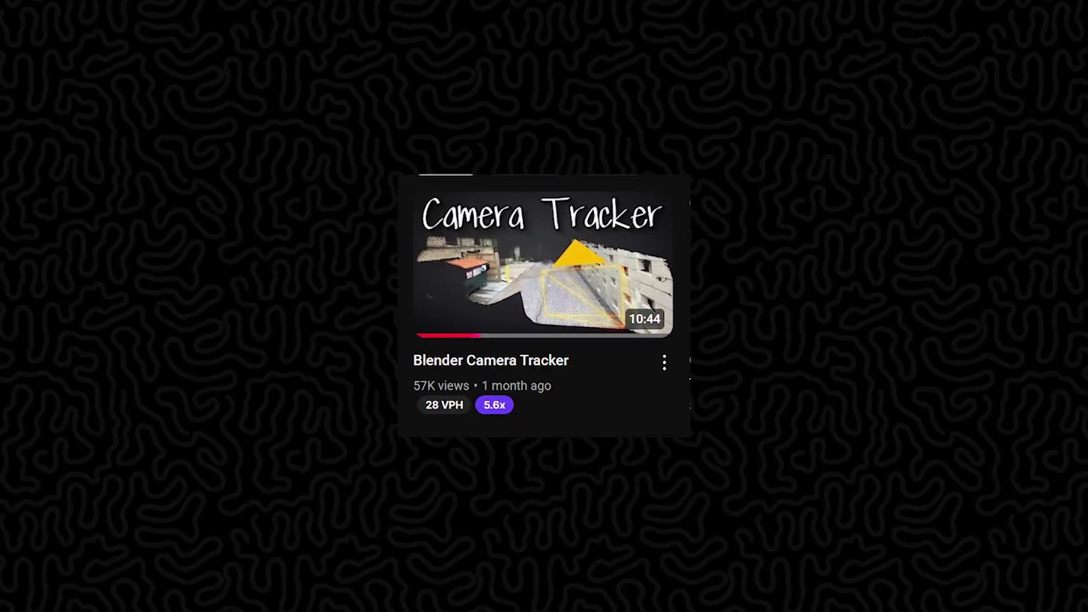